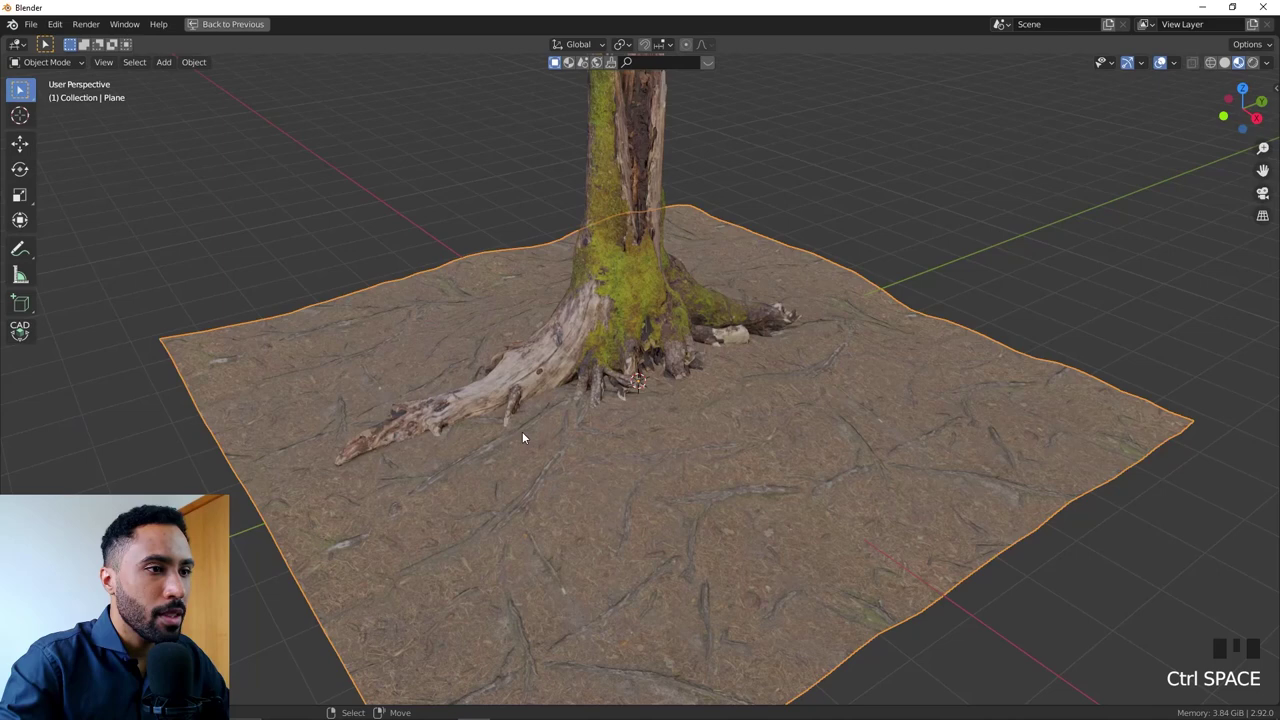
- Switch the stump scene to rendered shading, leaving the viewport empty while images update
scroll(up, 3)
key(alt+a)
middle_click(595, 454)
key(z)
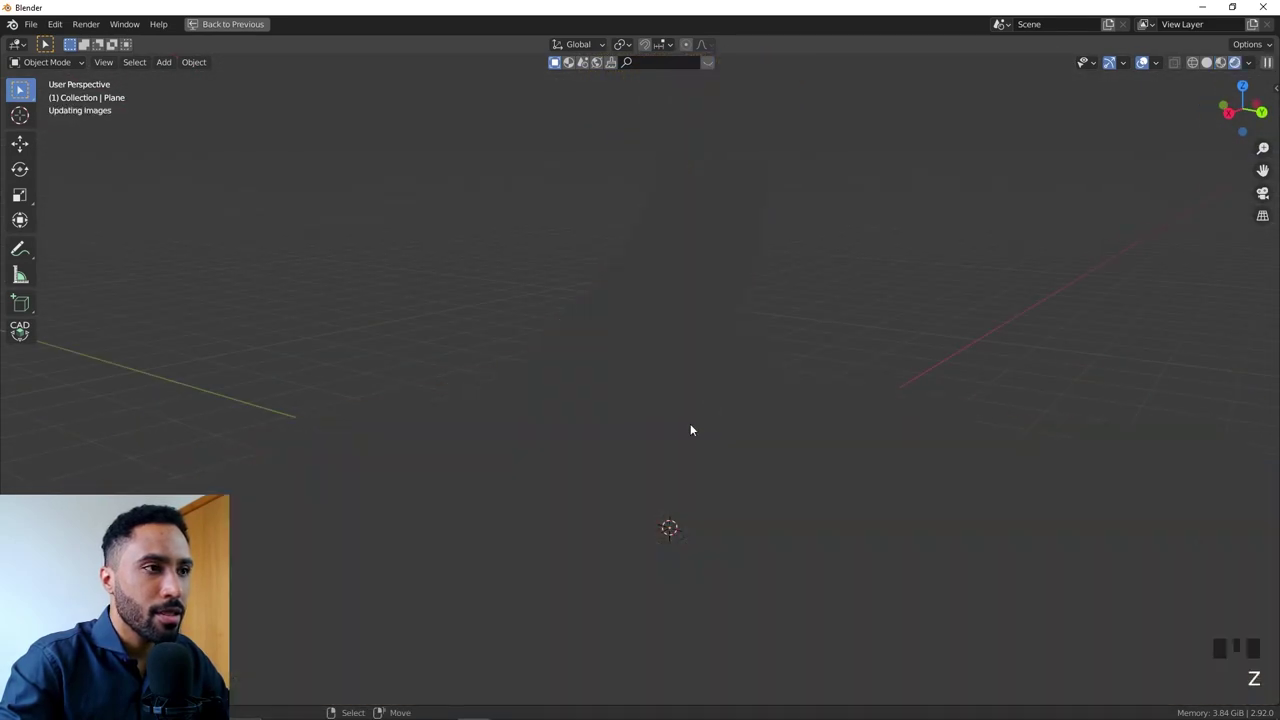
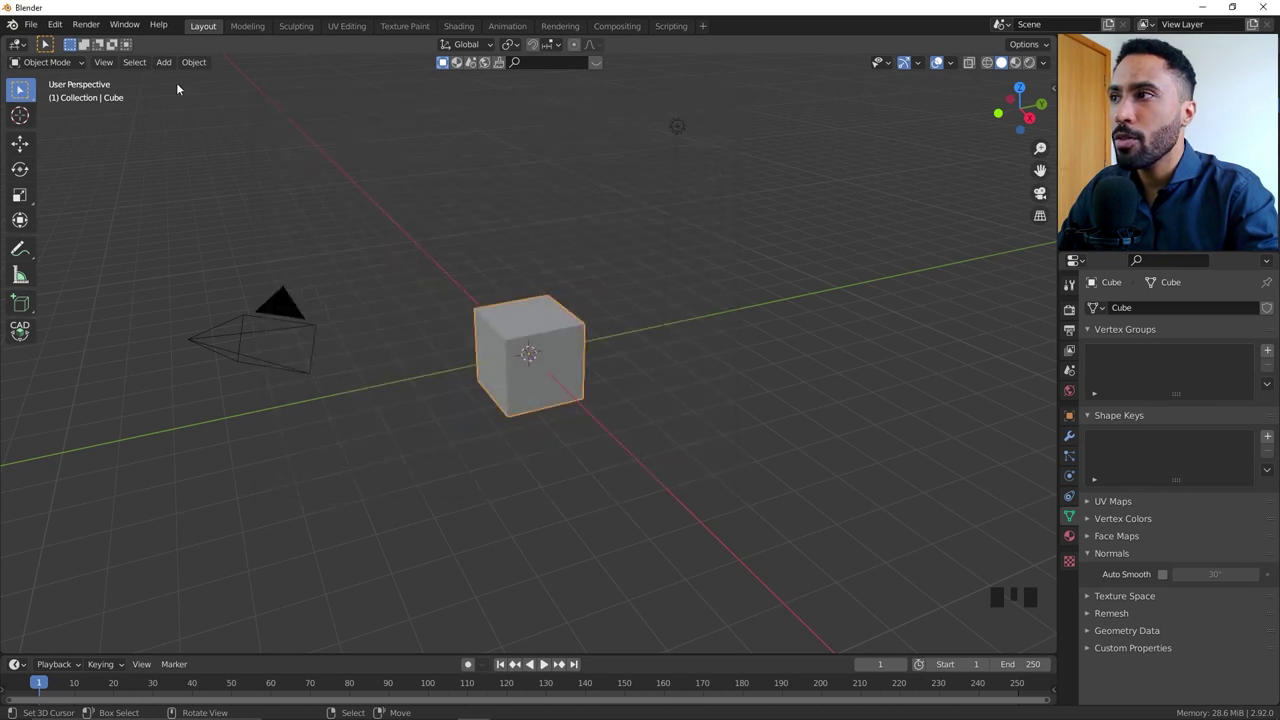
- Select all default objects and delete the cube, camera and light
drag(48, 35, 238, 411)
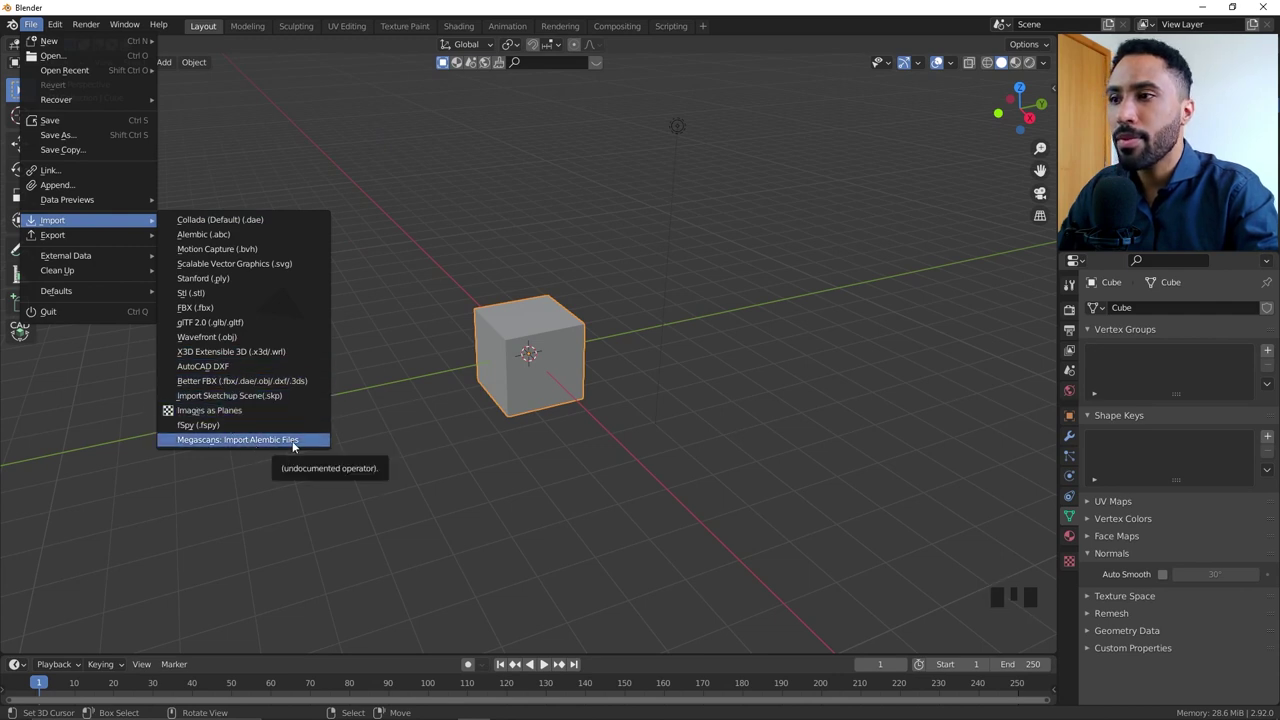
key(a)
key(x)
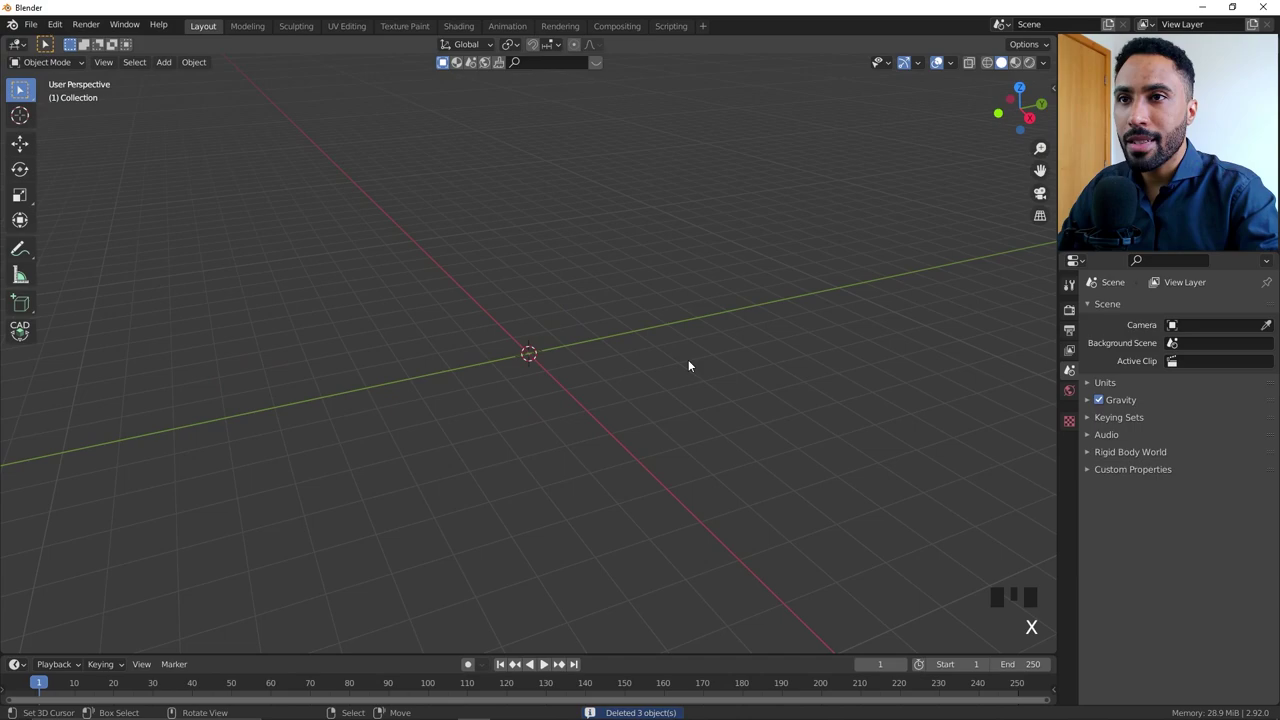
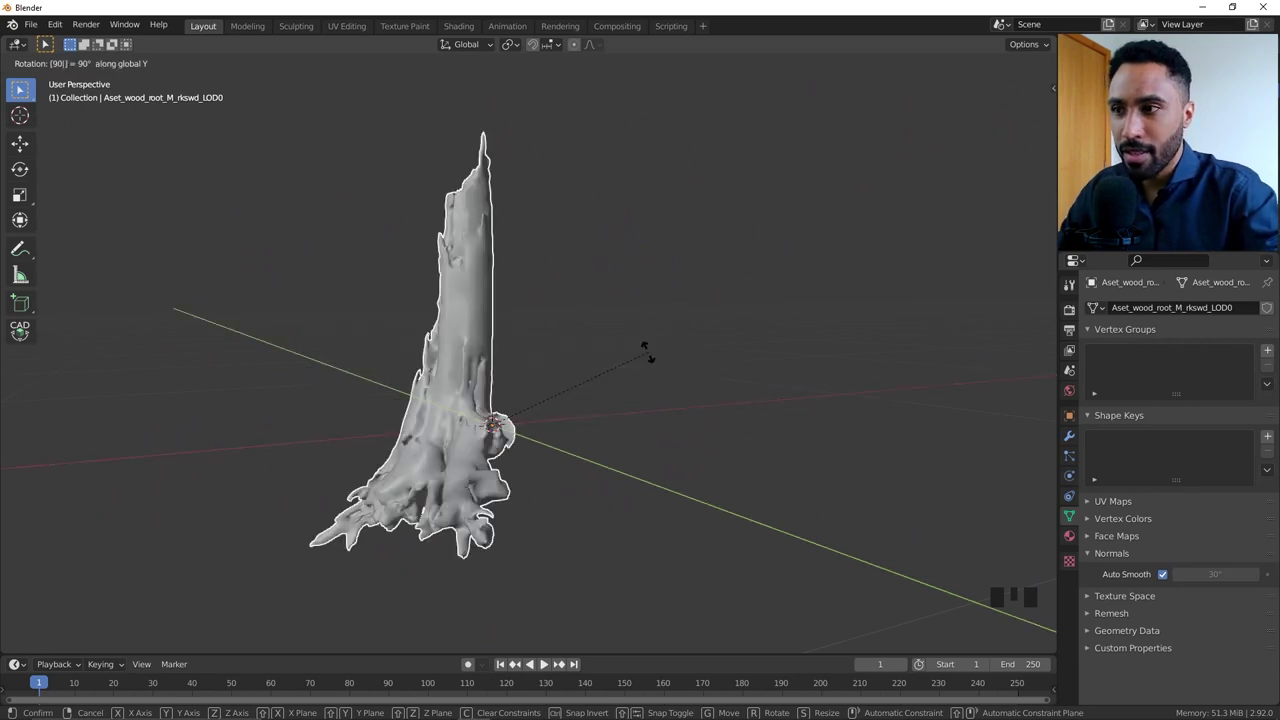
- Inspect the textured stump in rendered view from the side and up close on its bark
middle_click(726, 358)
key(alt+a)
scroll(up, 3)
middle_click(659, 445)
key(z)
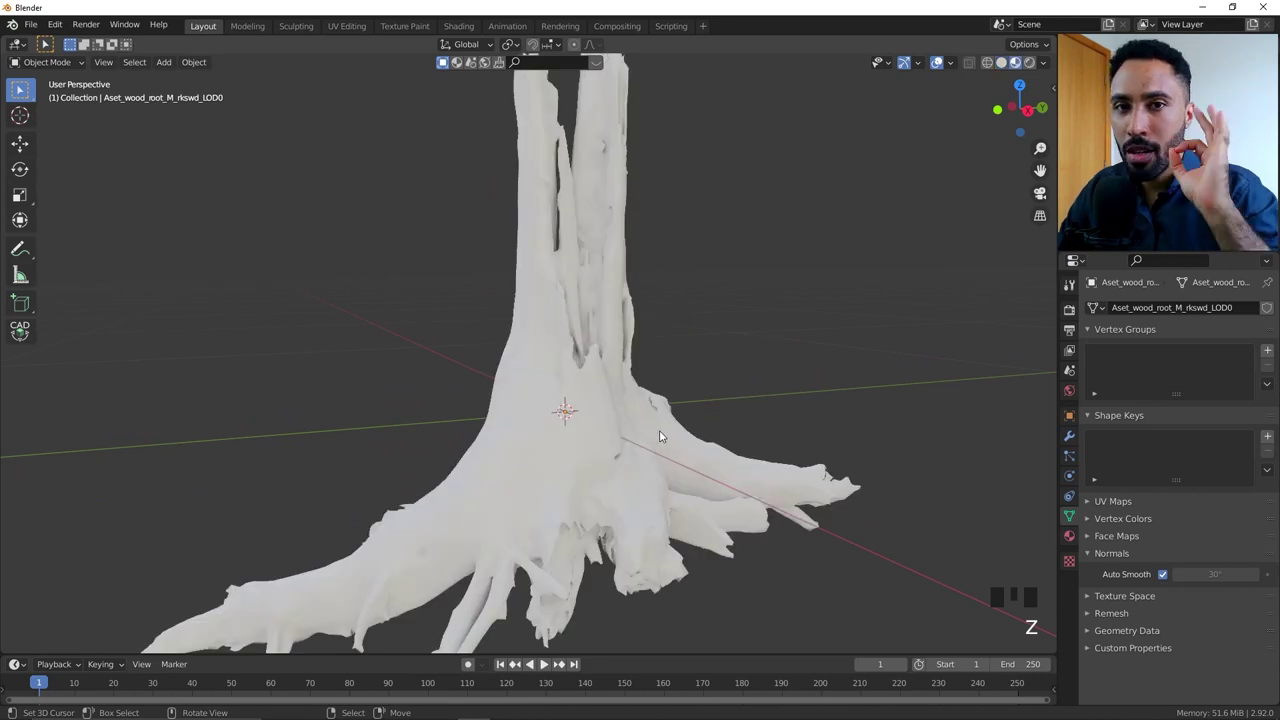
scroll(down, 3)
middle_click(731, 451)
key(KP_5)
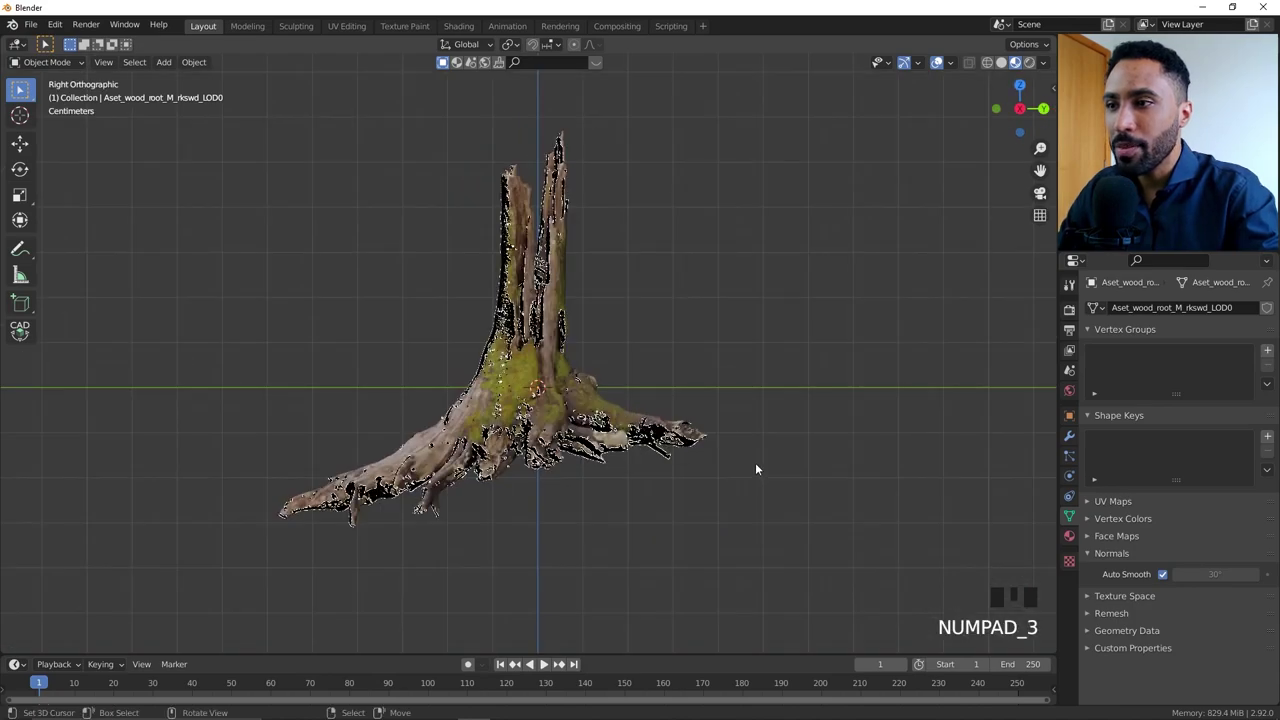
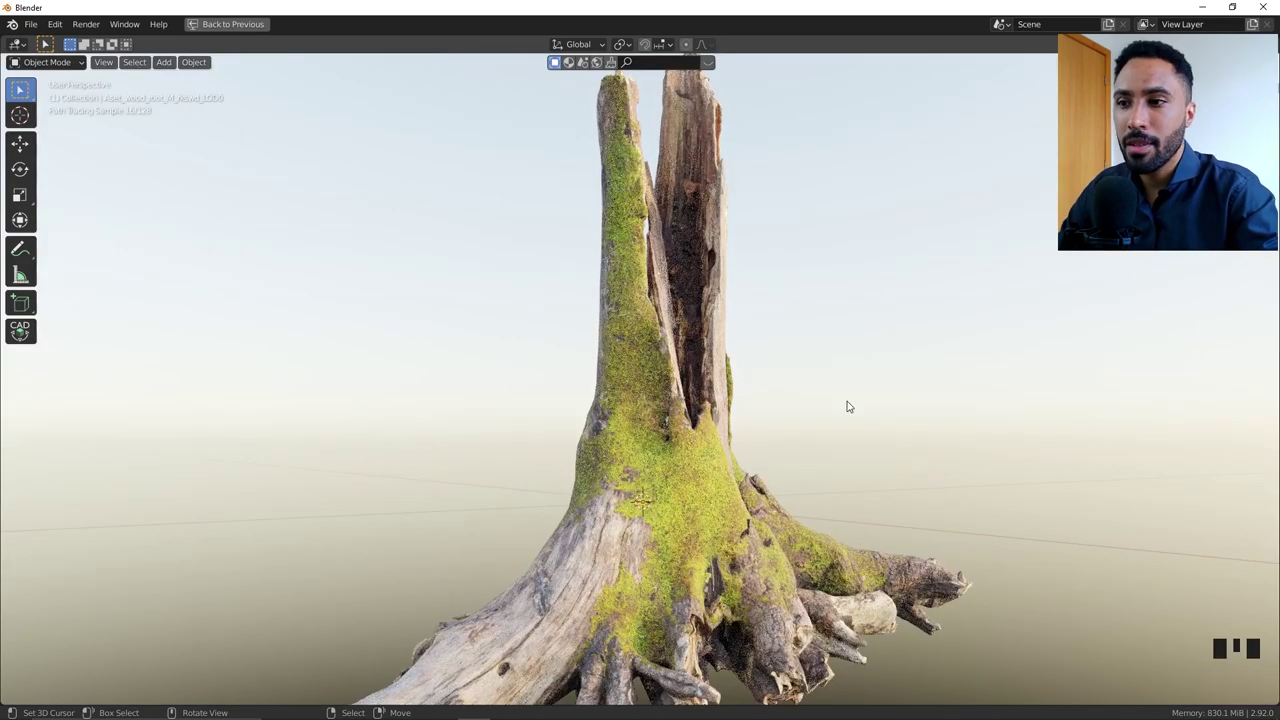
drag(928, 467, 666, 456)
middle_click(634, 436)
middle_click(635, 433)
scroll(up, 3)
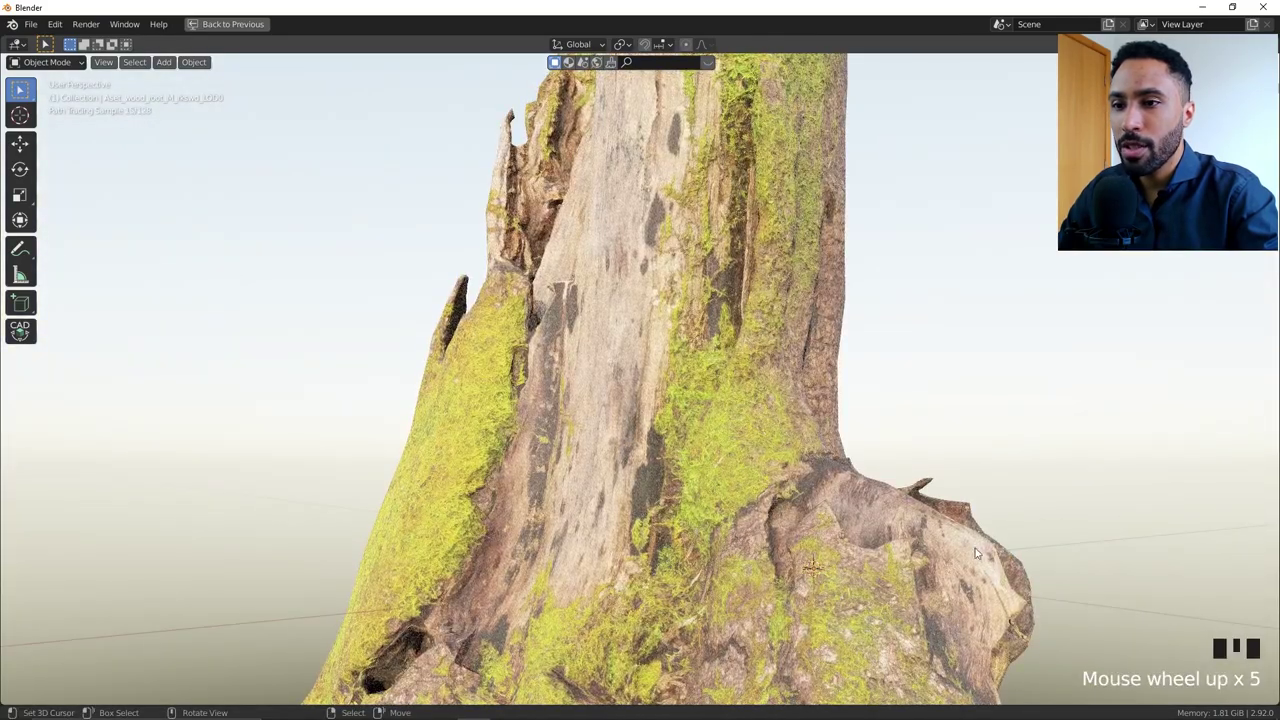
scroll(down, 3)
drag(705, 457, 815, 397)
- Switch to solid shading and delete the tree-root stump, leaving the scene empty
key(z)
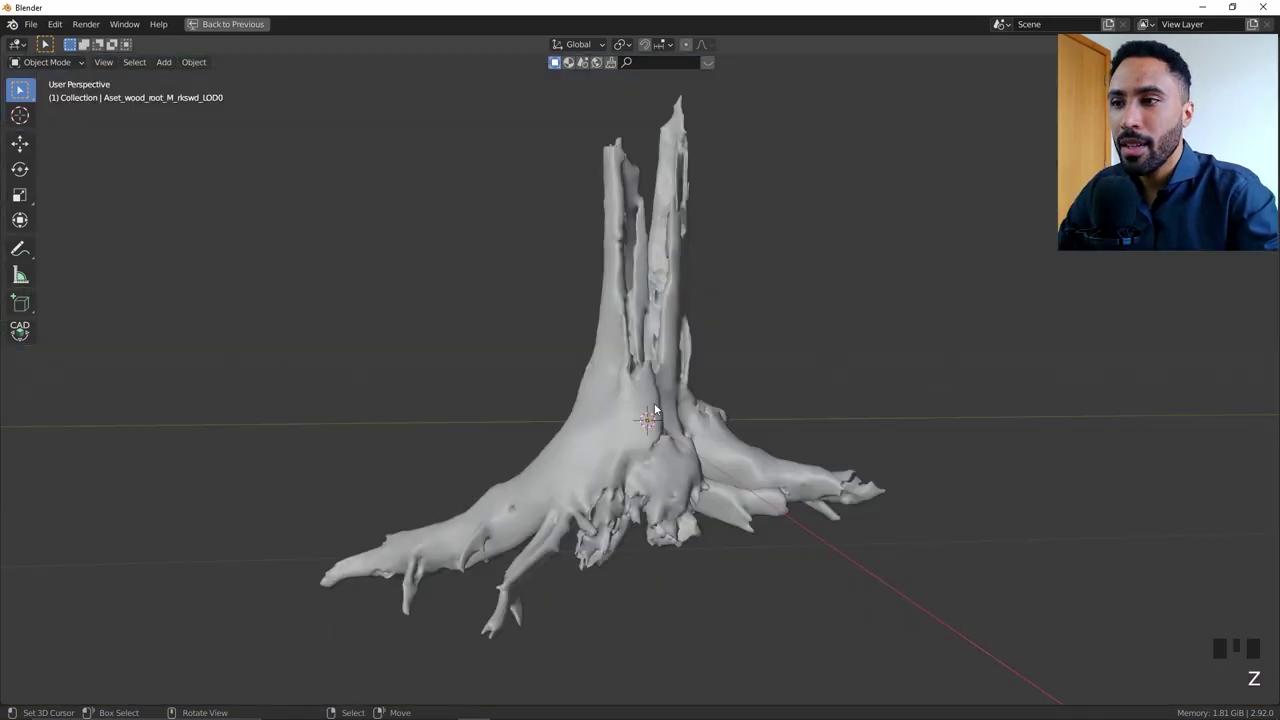
right_click(658, 406)
key(x)
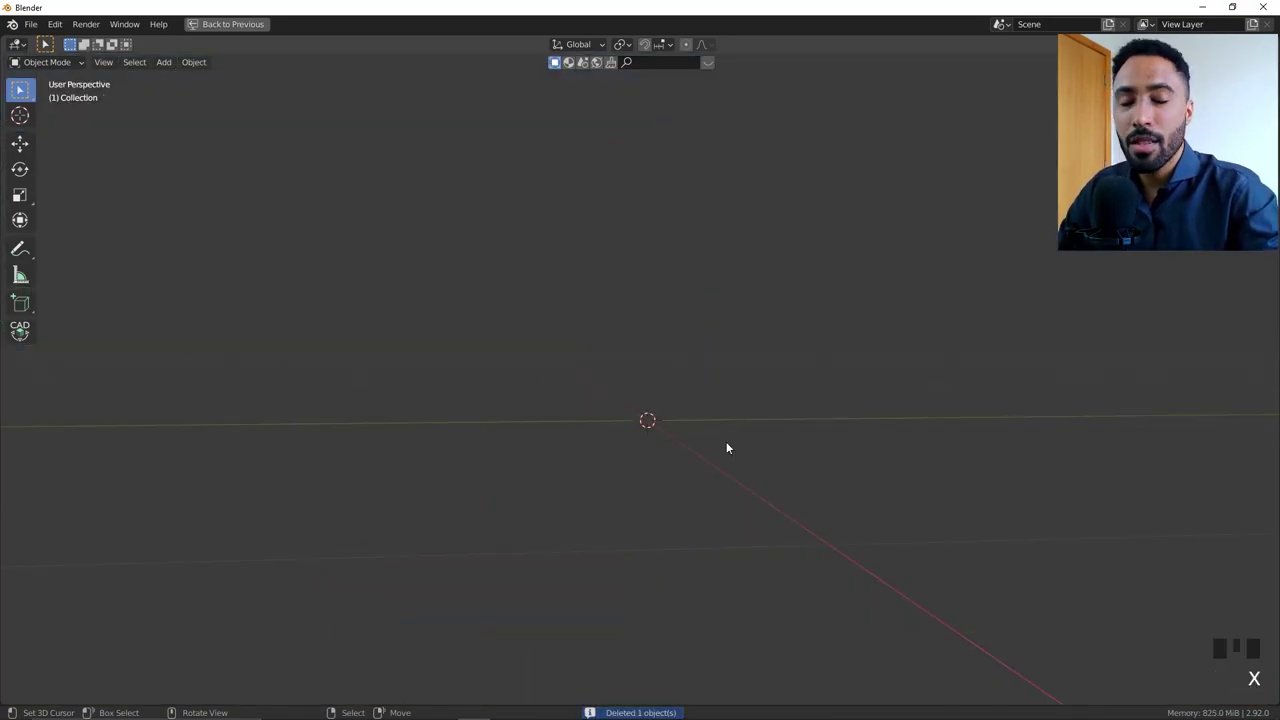
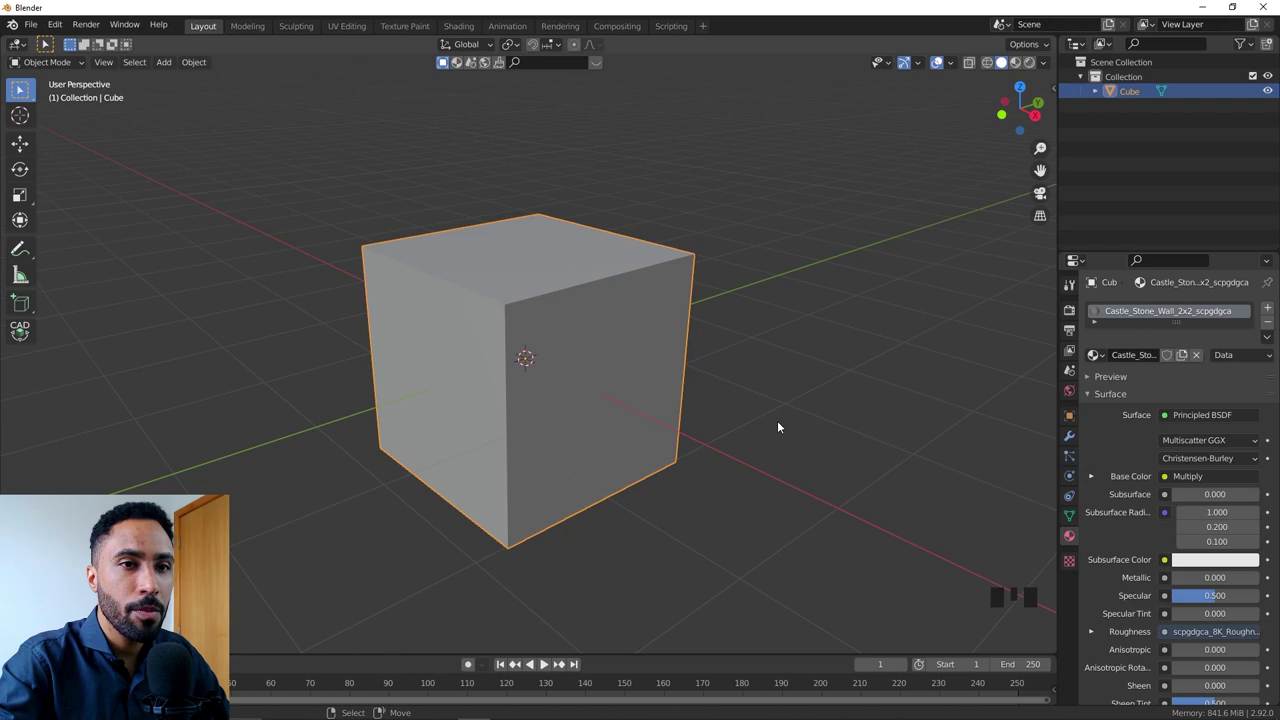
- Show the cube's Castle_Stone_Wall_2x2 material in Material Preview shading
key(z)
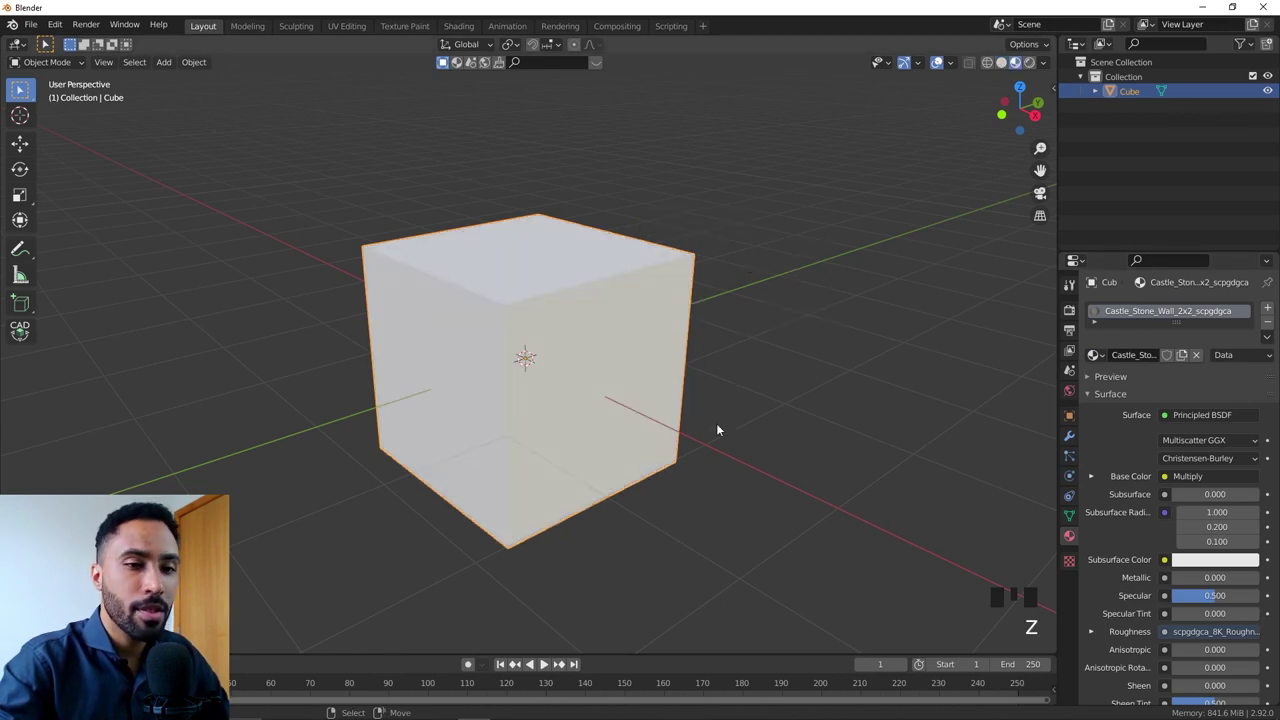
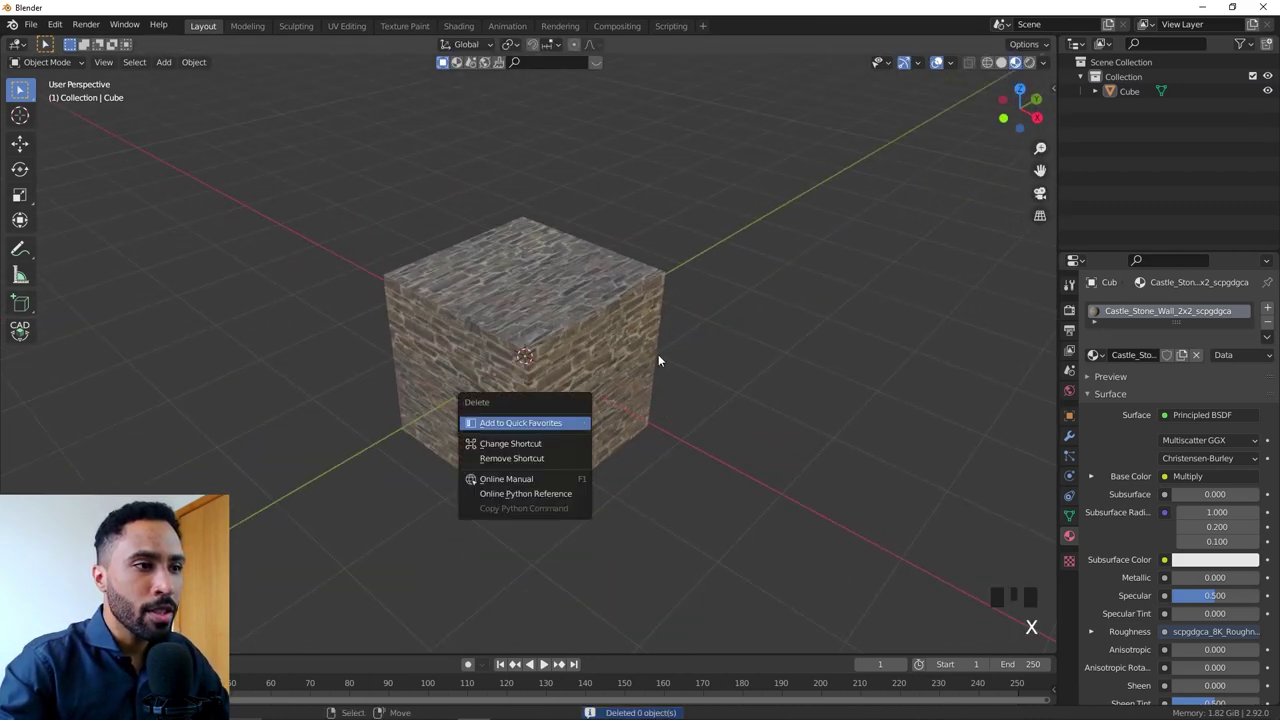
- Delete the stone cube and add a plane scaled up into a large ground
right_click(609, 343)
key(x)
key(shift+a)
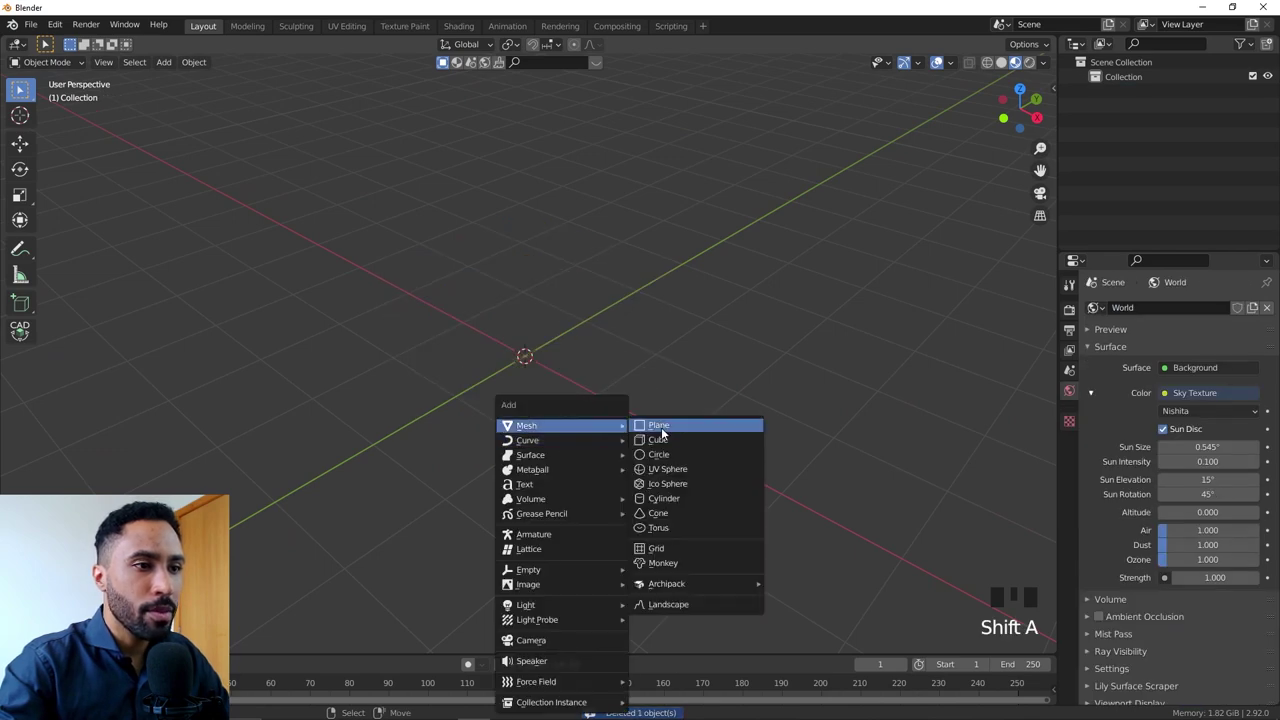
scroll(down, 3)
key(Tab)
key(s)
key(w)
key(shift+r)
- Add a Displace modifier to the plane and finish shaping its raised, bumpy vertices
key(shift+r)
key(Tab)
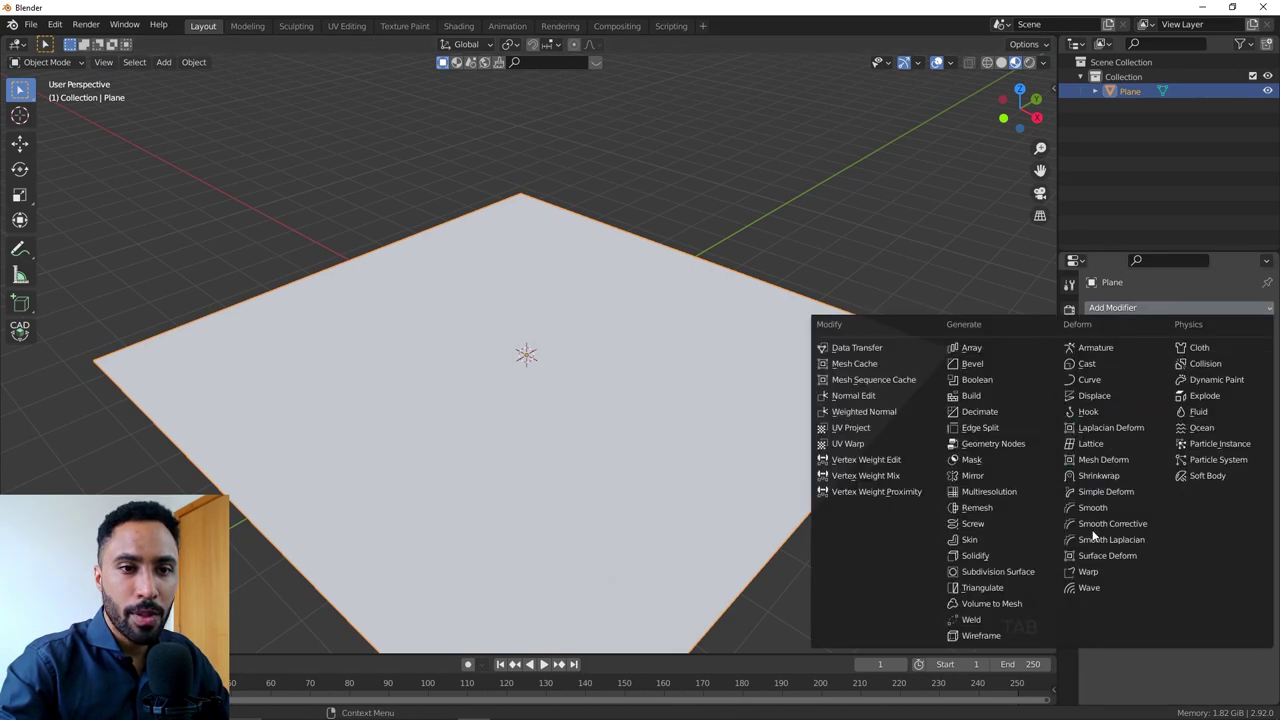
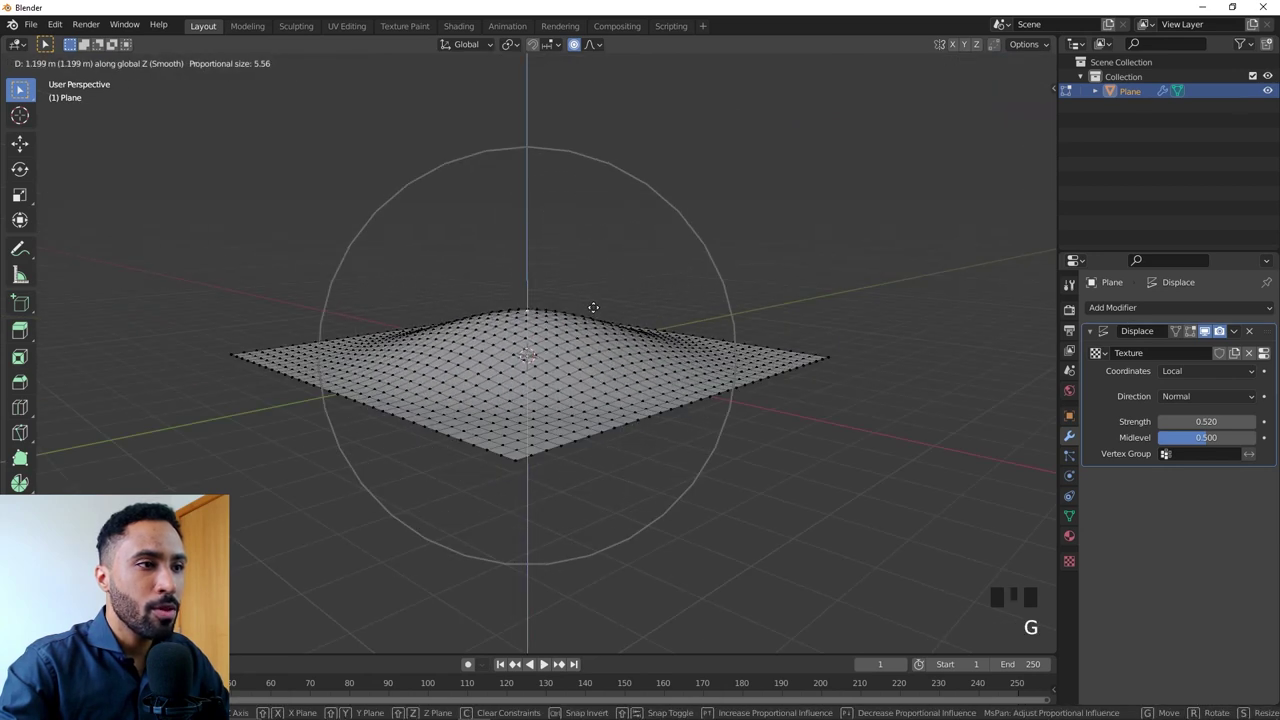
key(Tab)
- Browse Quixel Bridge's free Historical surfaces showing the downloaded Castle Wall
drag(534, 384, 535, 405)
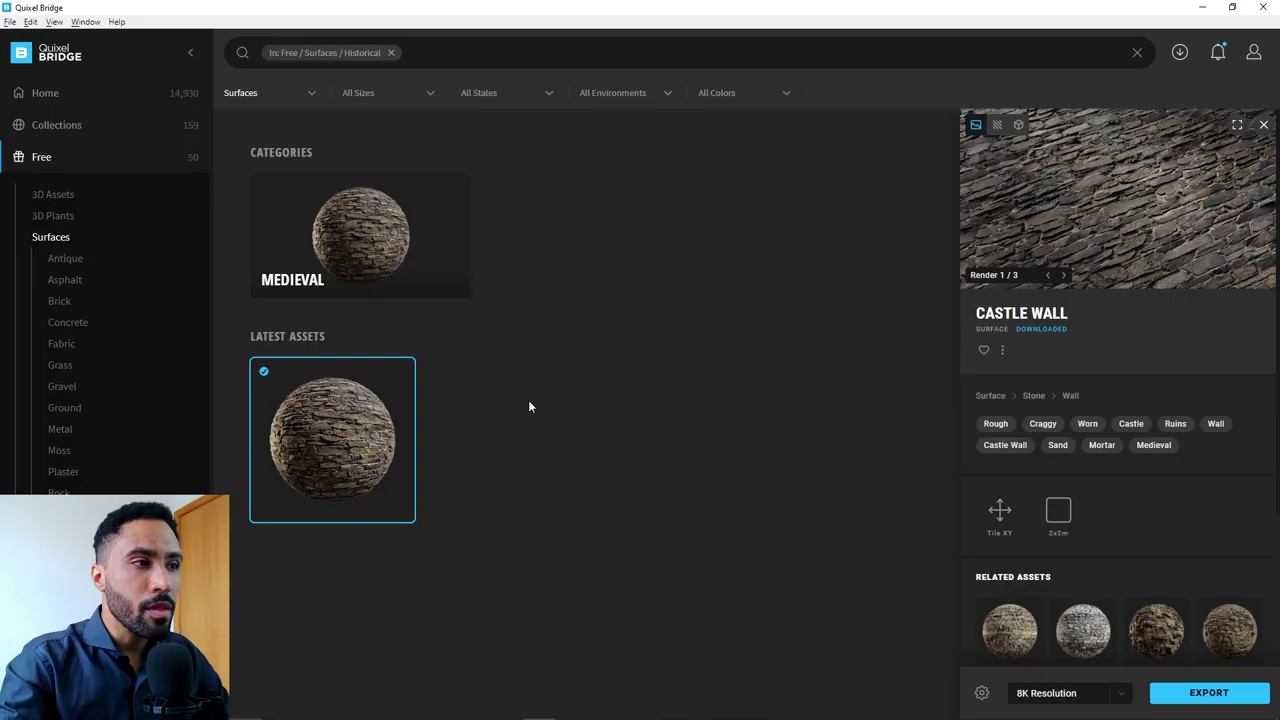
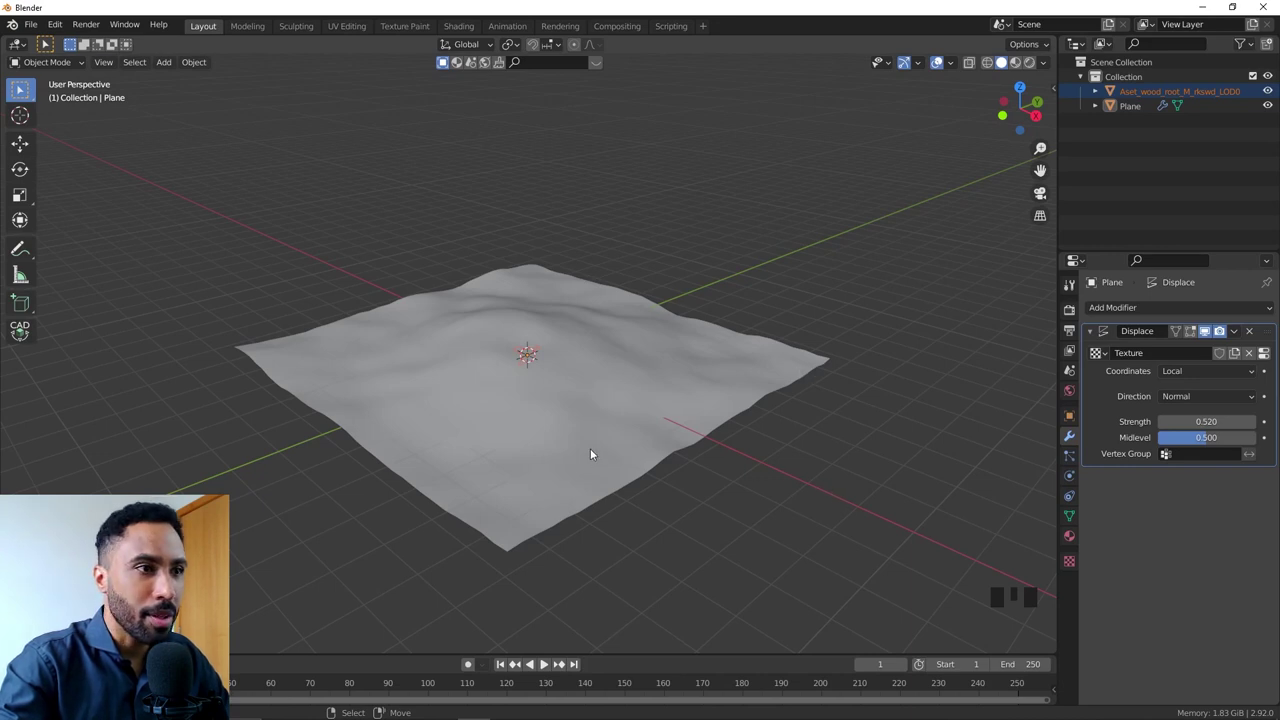
- Rotate the root stump and lift it vertically above the ground in front view
middle_click(582, 521)
scroll(up, 3)
drag(602, 407, 673, 361)
key(r)
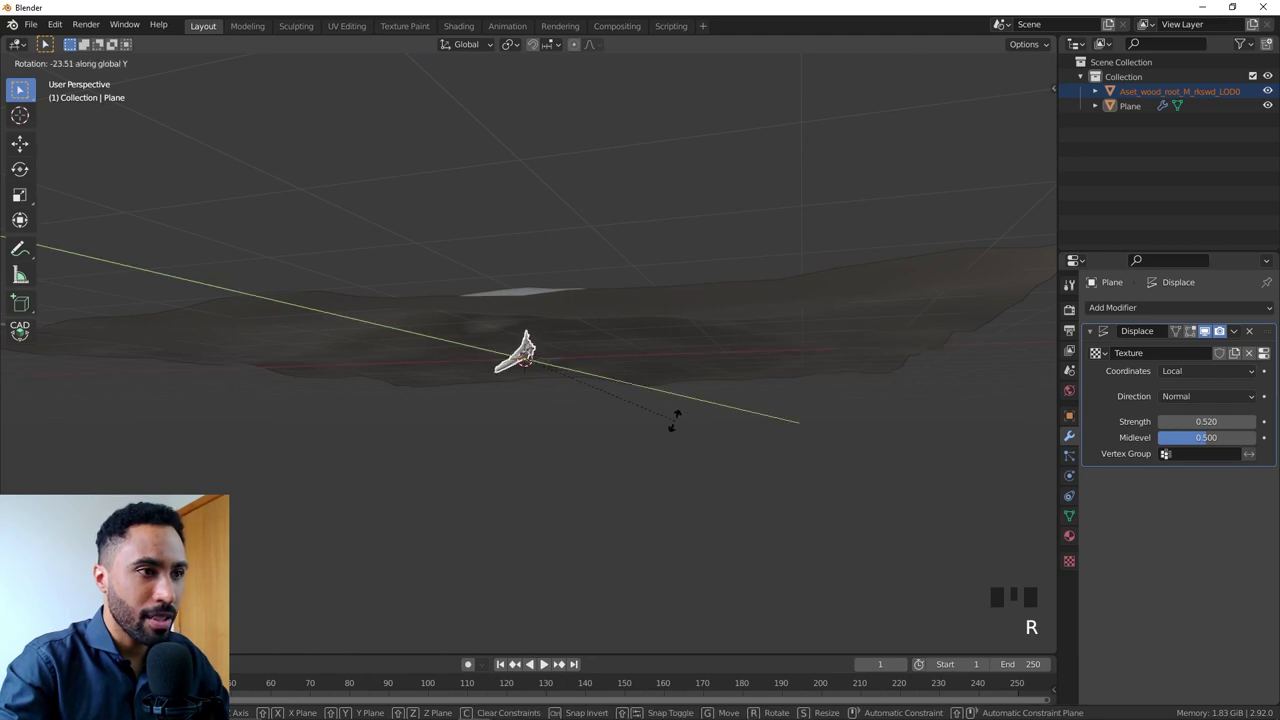
key(KP_1)
key(g)
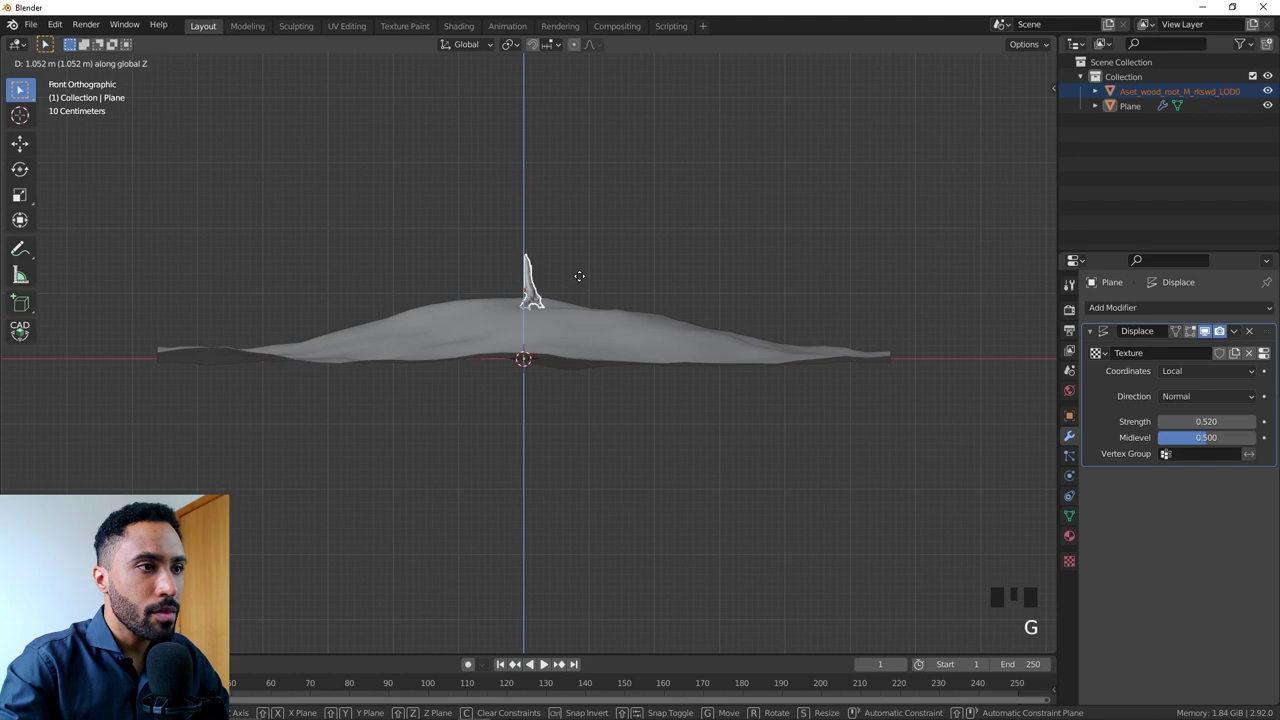
middle_click(776, 469)
- Tilt the stump upright and sink its roots into the bumpy ground plane
key(g)
drag(718, 442, 823, 357)
key(r)
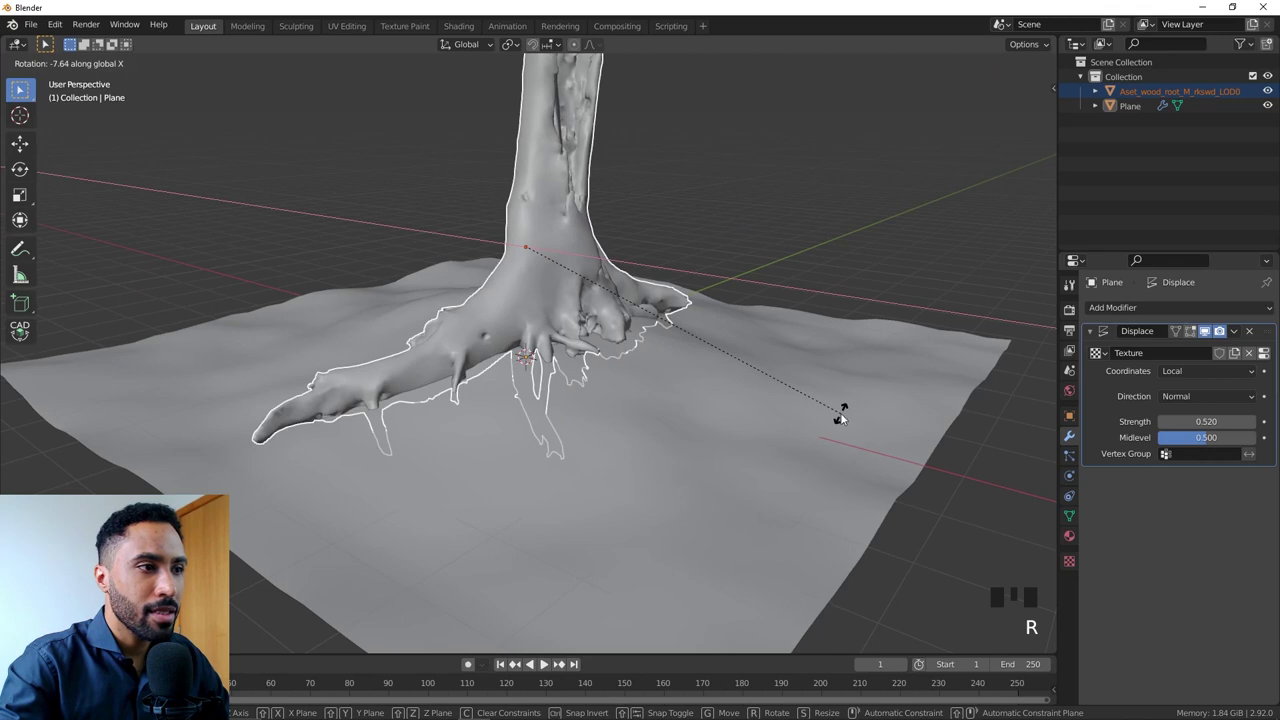
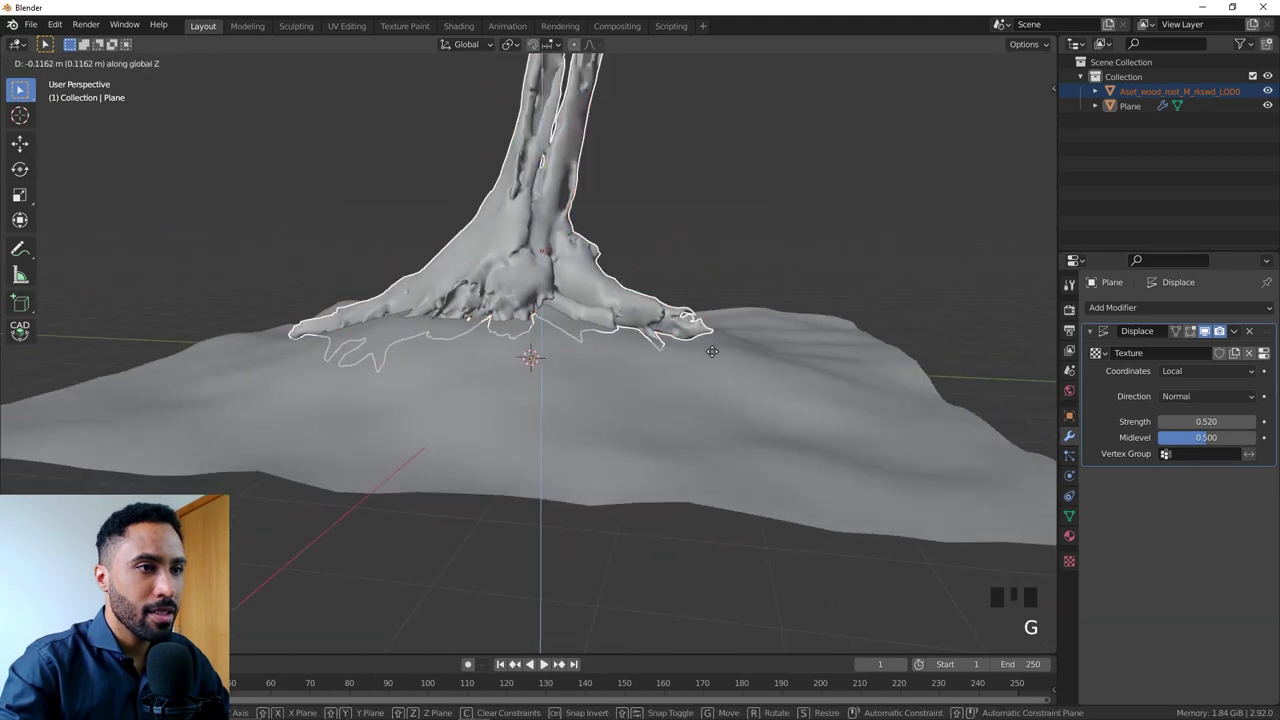
scroll(down, 3)
middle_click(605, 381)
key(alt+a)
drag(573, 393, 502, 358)
key(z)
scroll(down, 3)
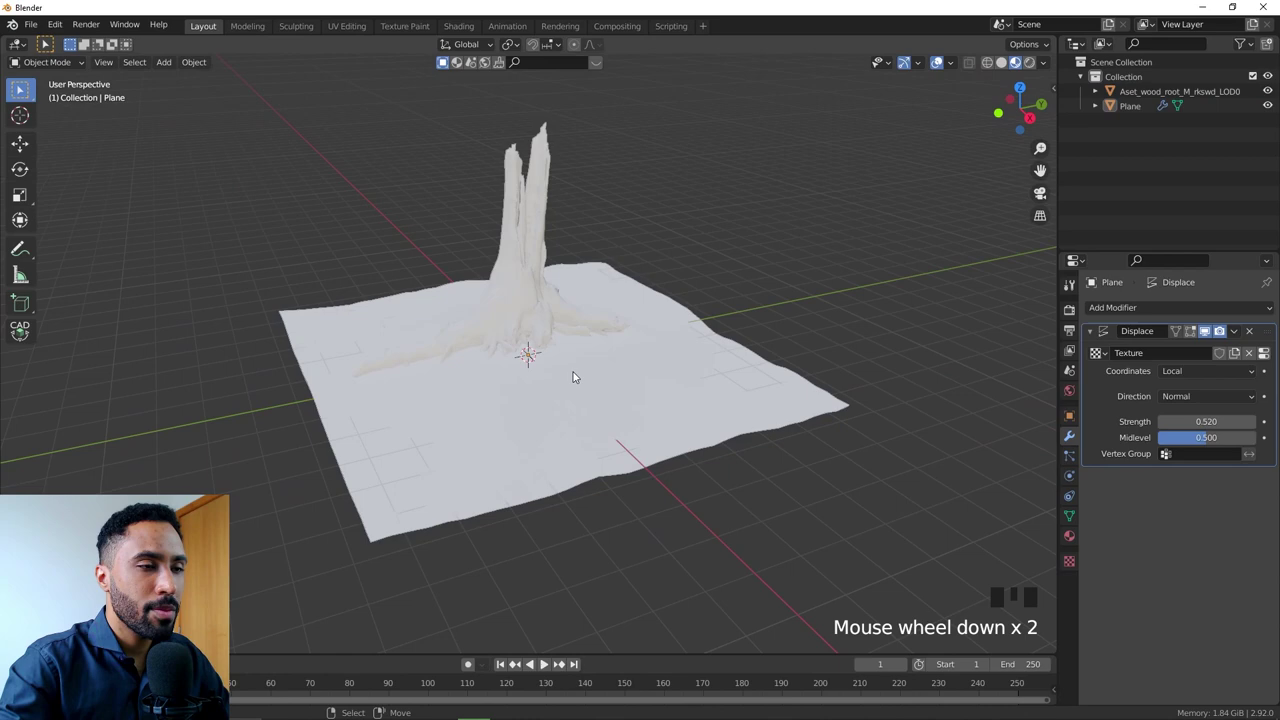
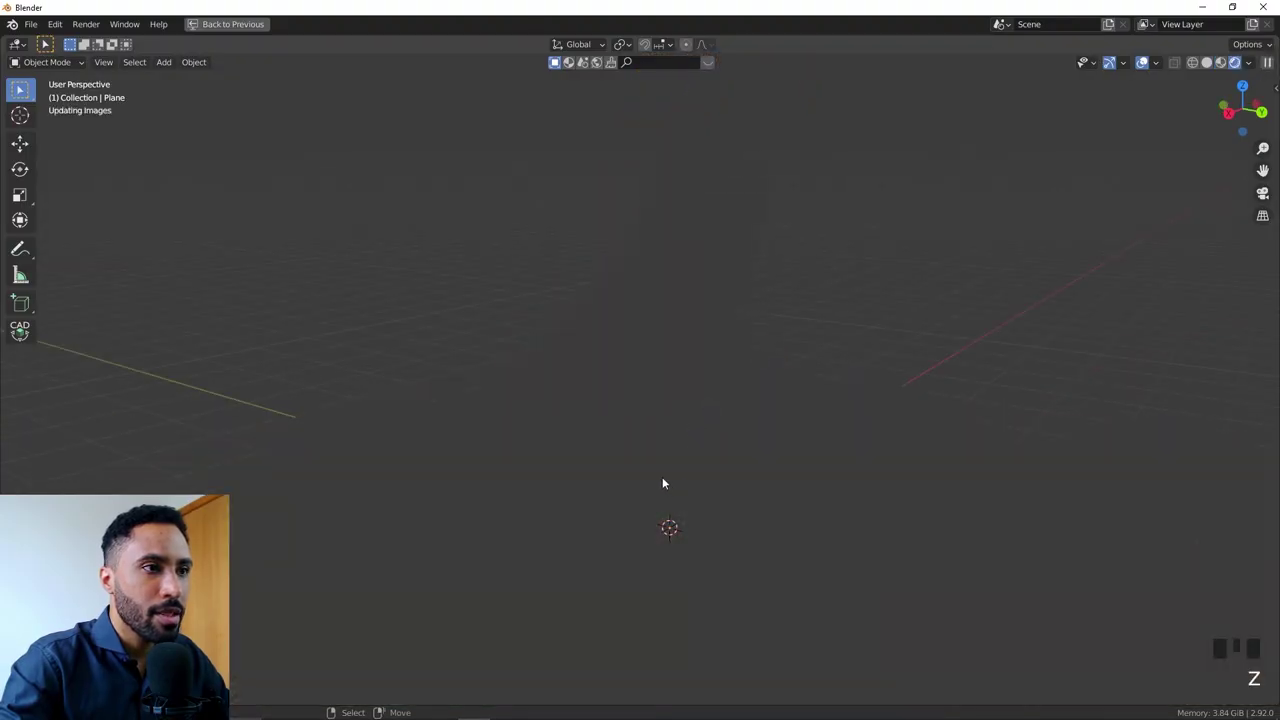
- Orbit the rendered view to frame the mossy stump on the textured terrain
drag(634, 462, 760, 361)
drag(760, 361, 692, 467)
middle_click(886, 392)
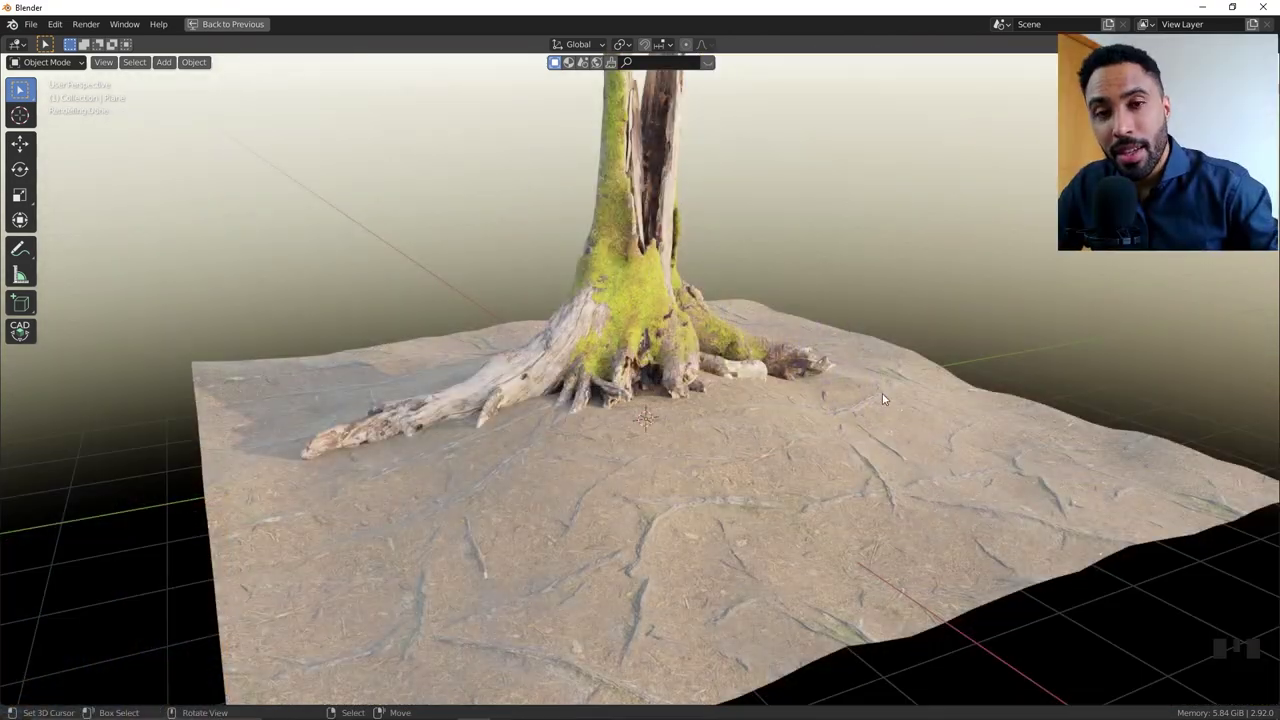